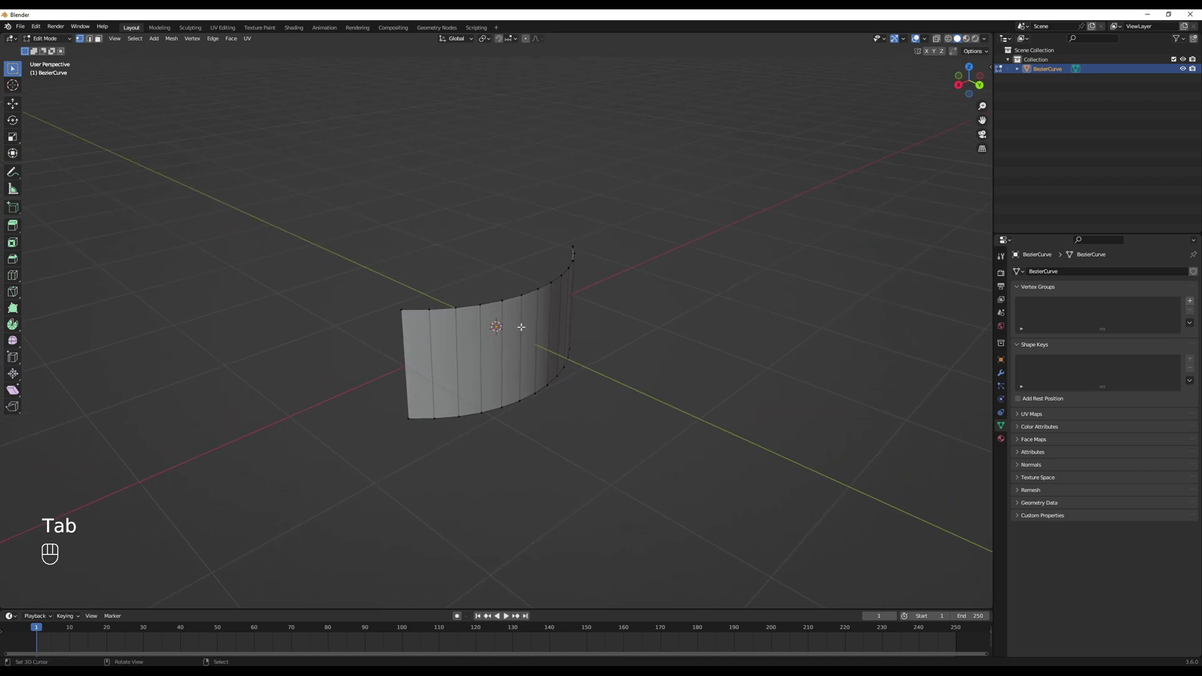
# Step: Add horizontal loop cuts across the strip's vertical edges with Ctrl+R
pyautogui.press('ctrl+r')
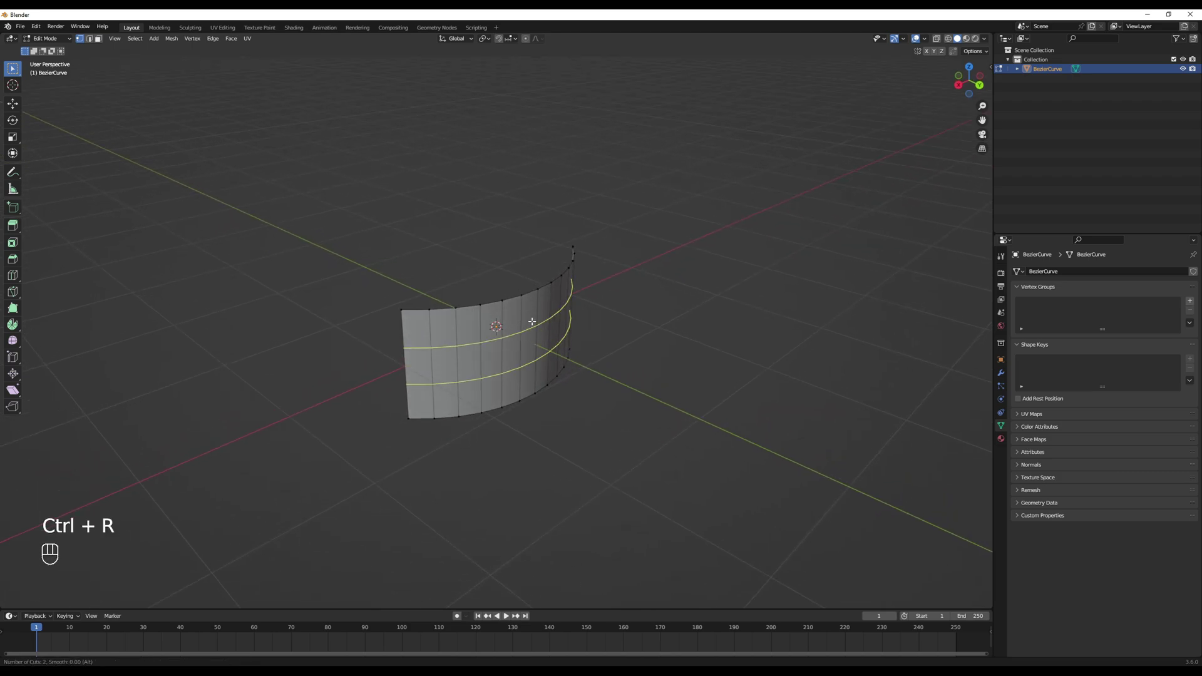
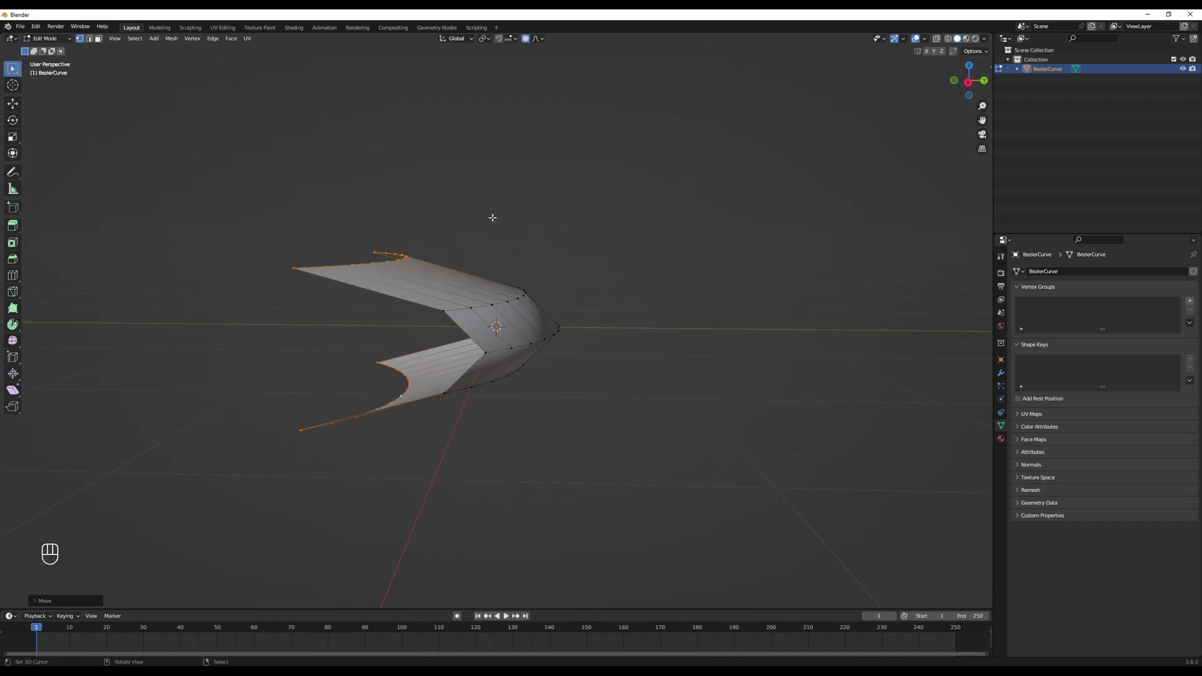
# Step: Scale the selected outer blade edges along Z with proportional falloff
pyautogui.press('s')
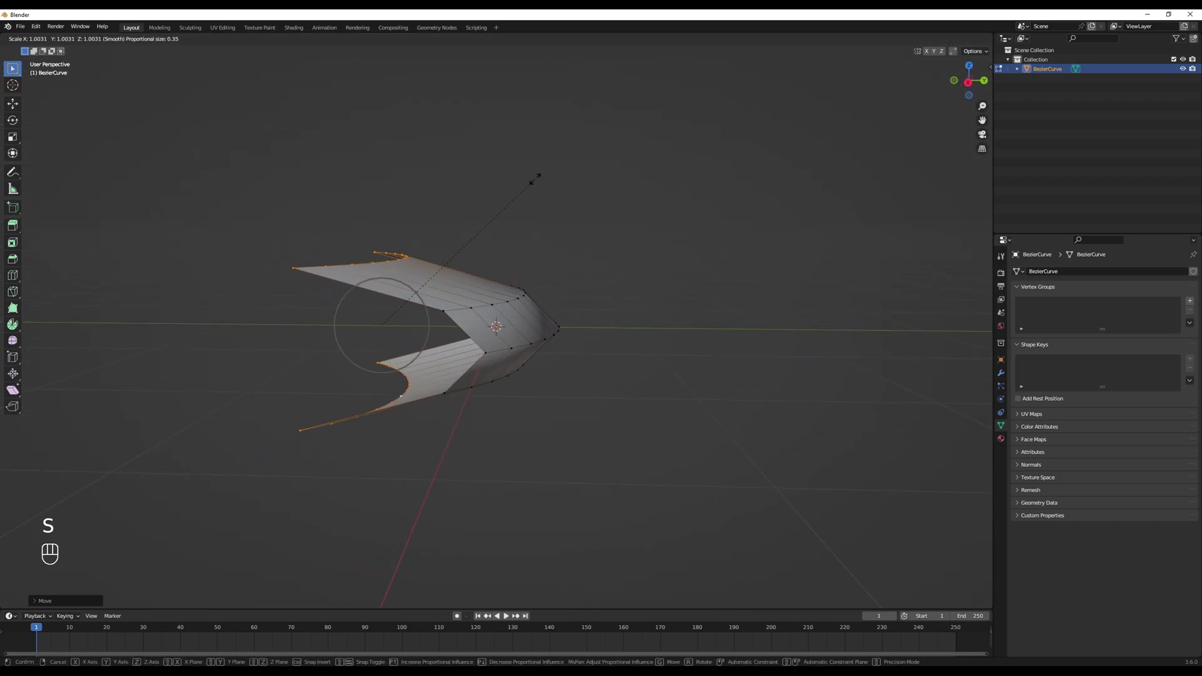